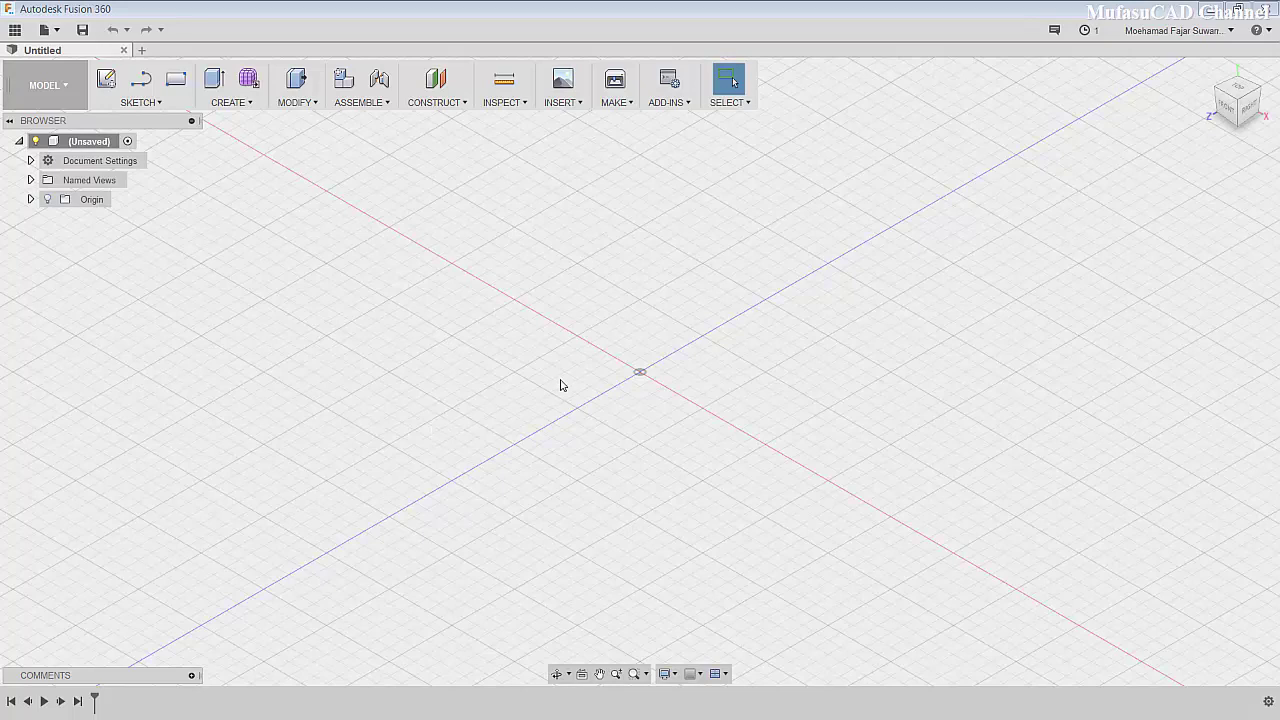
# - Choose the ground (XY) plane to start the rectangle sketch for the box
pyautogui.click(188, 84)
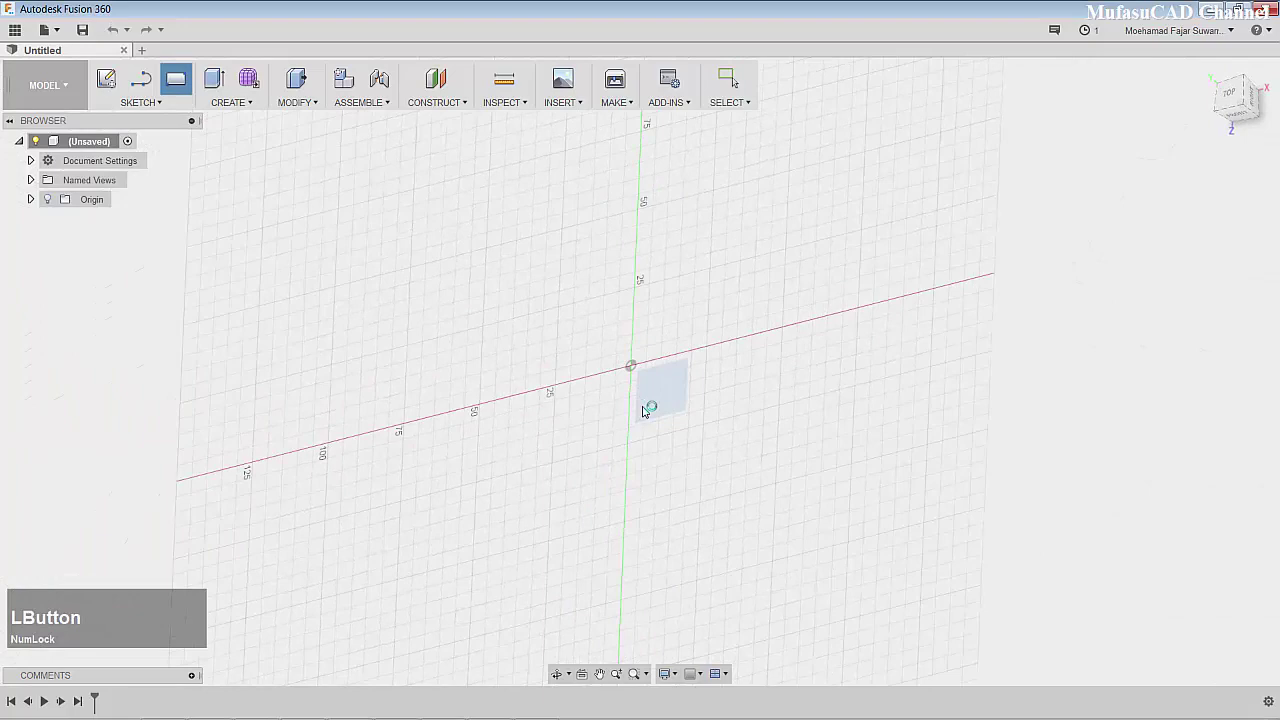
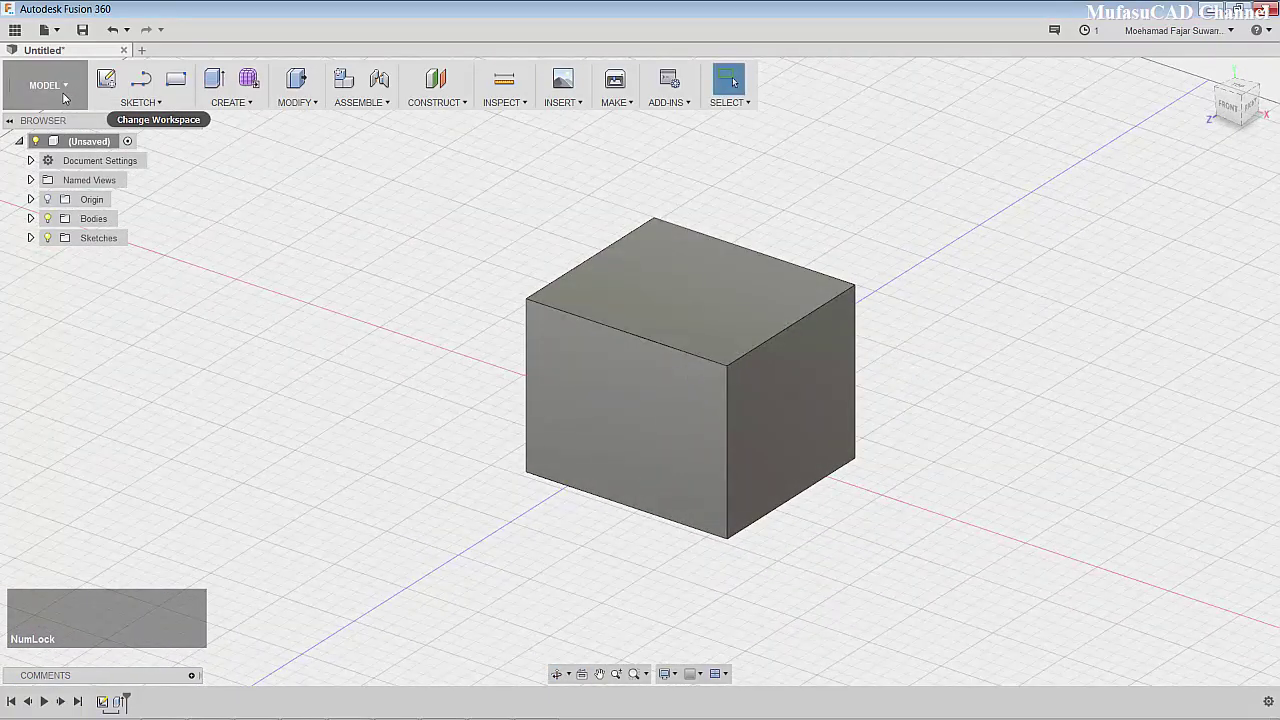
# - Switch to the Render workspace and duplicate the design's steel appearance
pyautogui.click(72, 94)
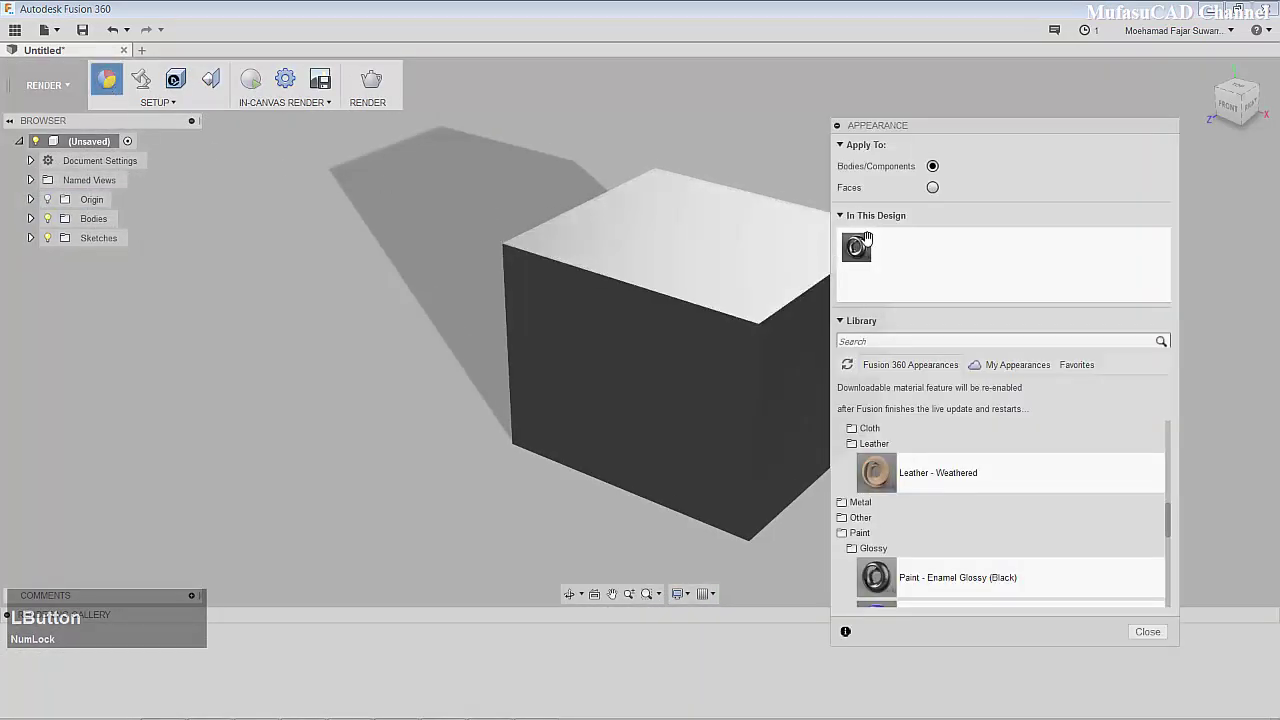
pyautogui.rightClick(858, 254)
pyautogui.click(900, 283)
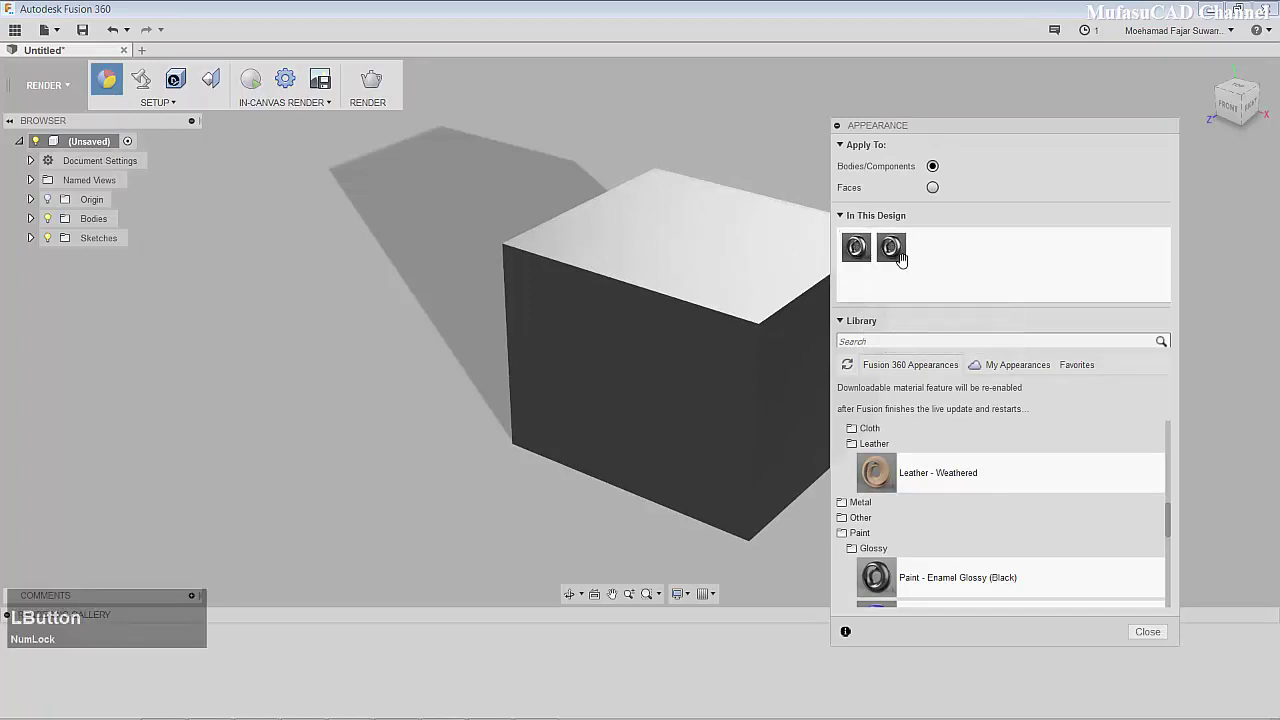
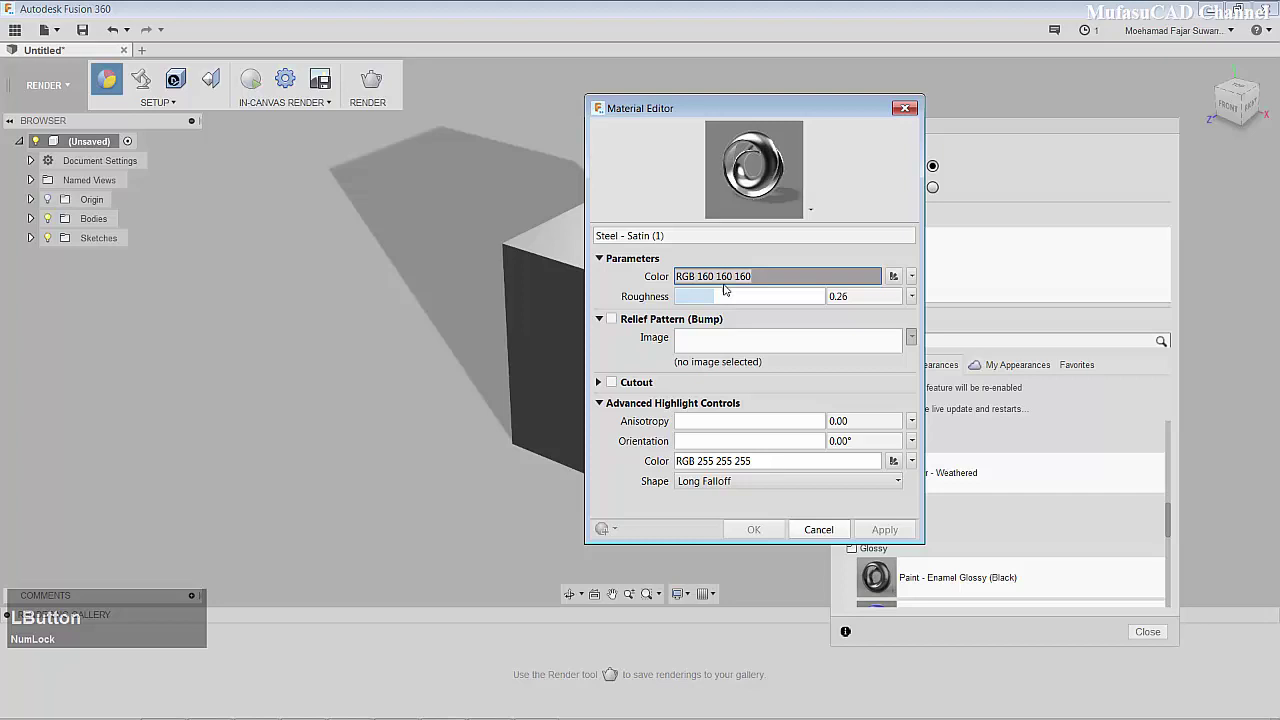
# - Change the appearance colour to an image and load images123.jpg from Downloads
pyautogui.click(915, 276)
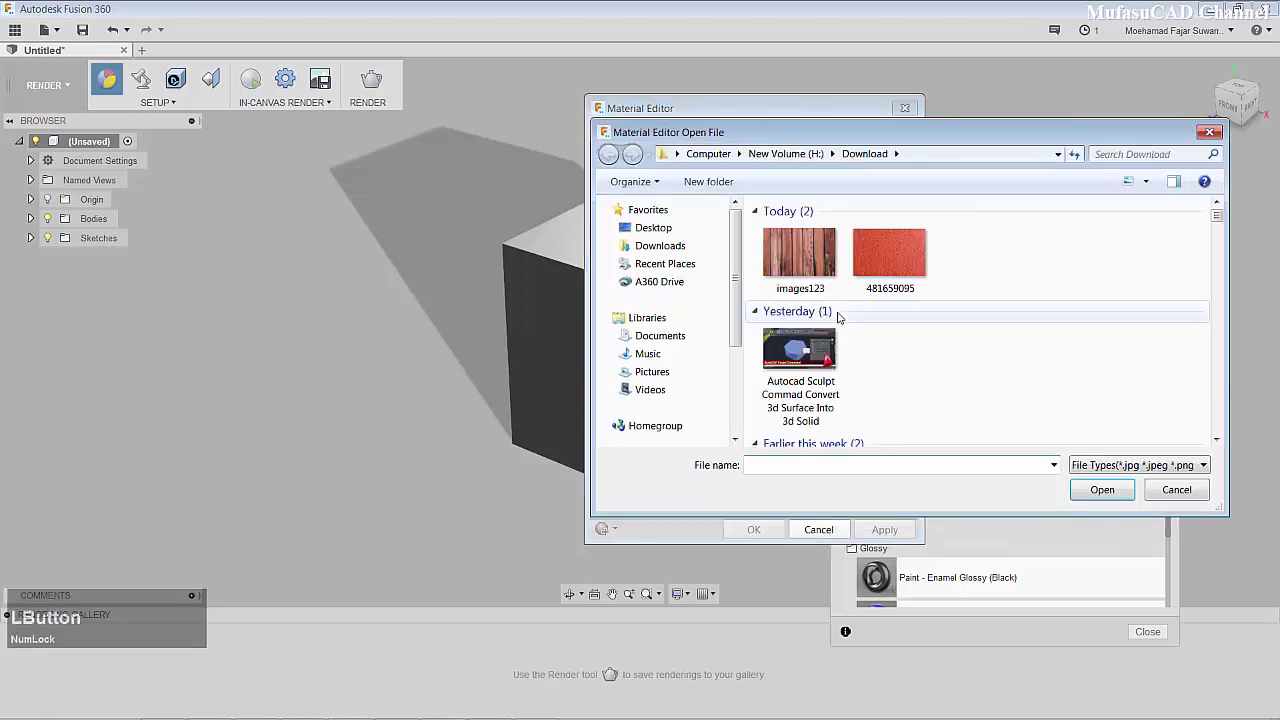
pyautogui.click(795, 257)
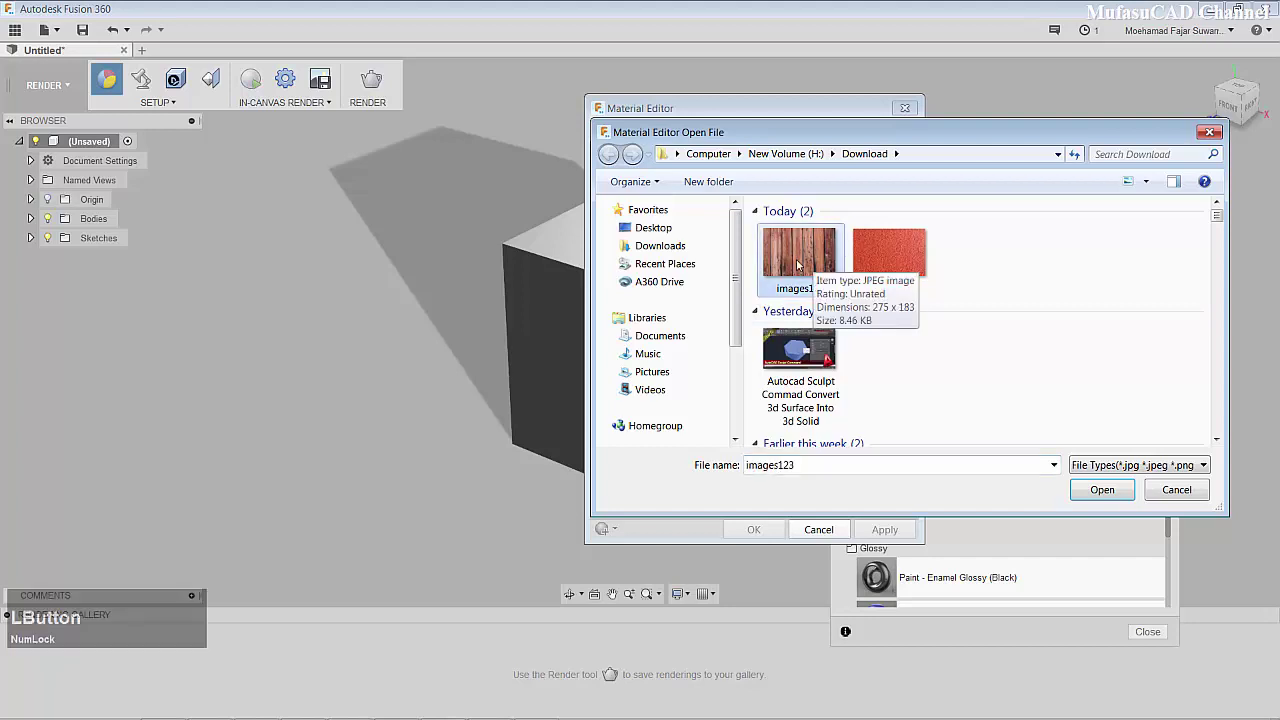
pyautogui.click(1110, 486)
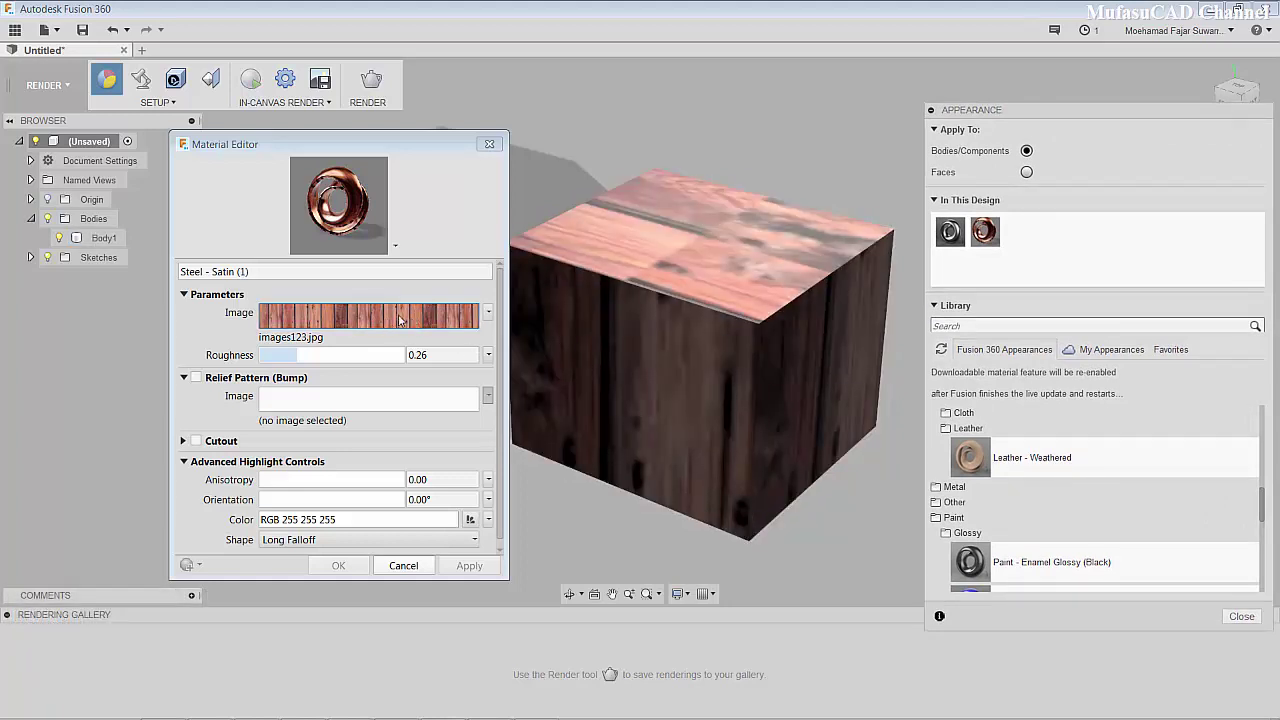
# - In the Texture Editor, set the wood texture's sample height toward 100 mm
pyautogui.click(406, 319)
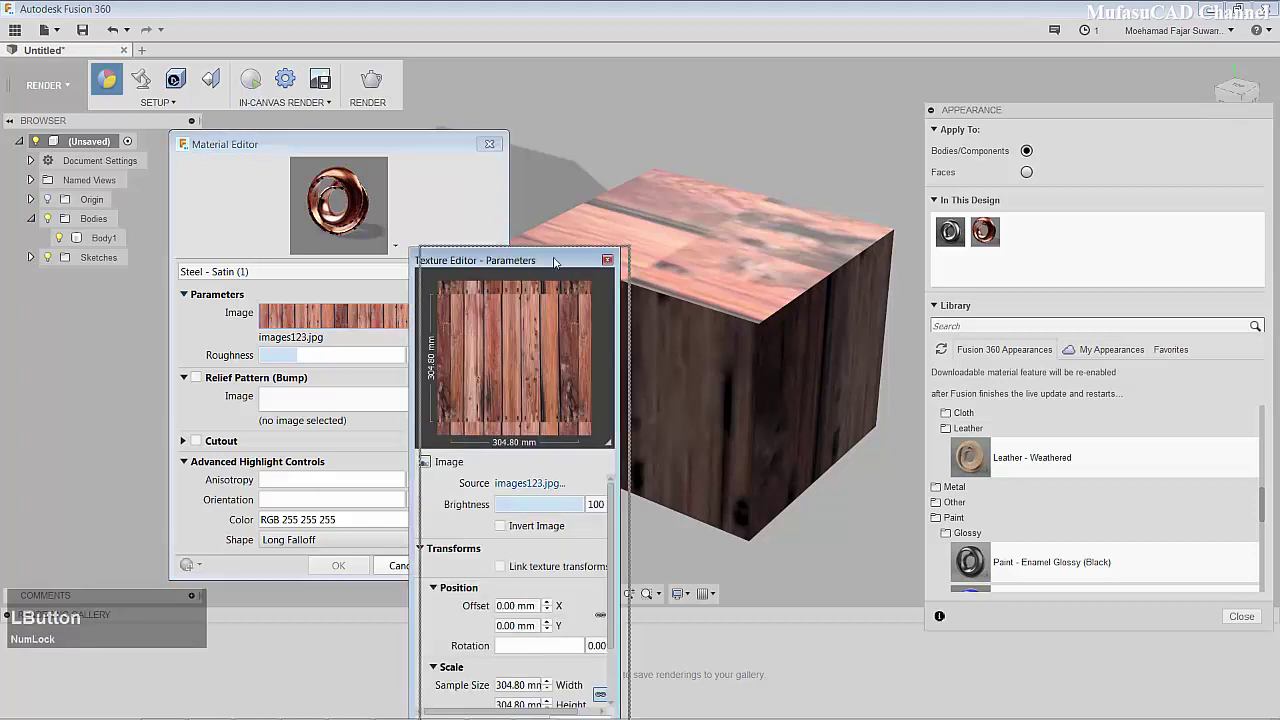
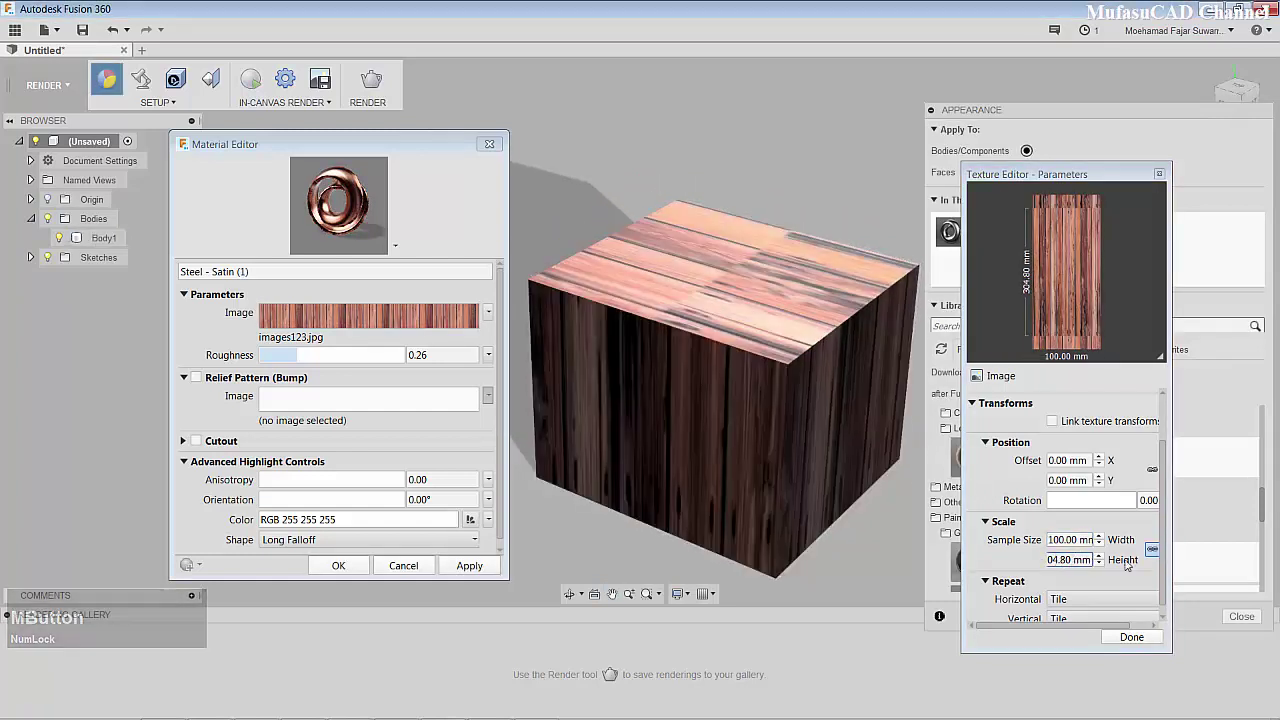
pyautogui.click(1150, 552)
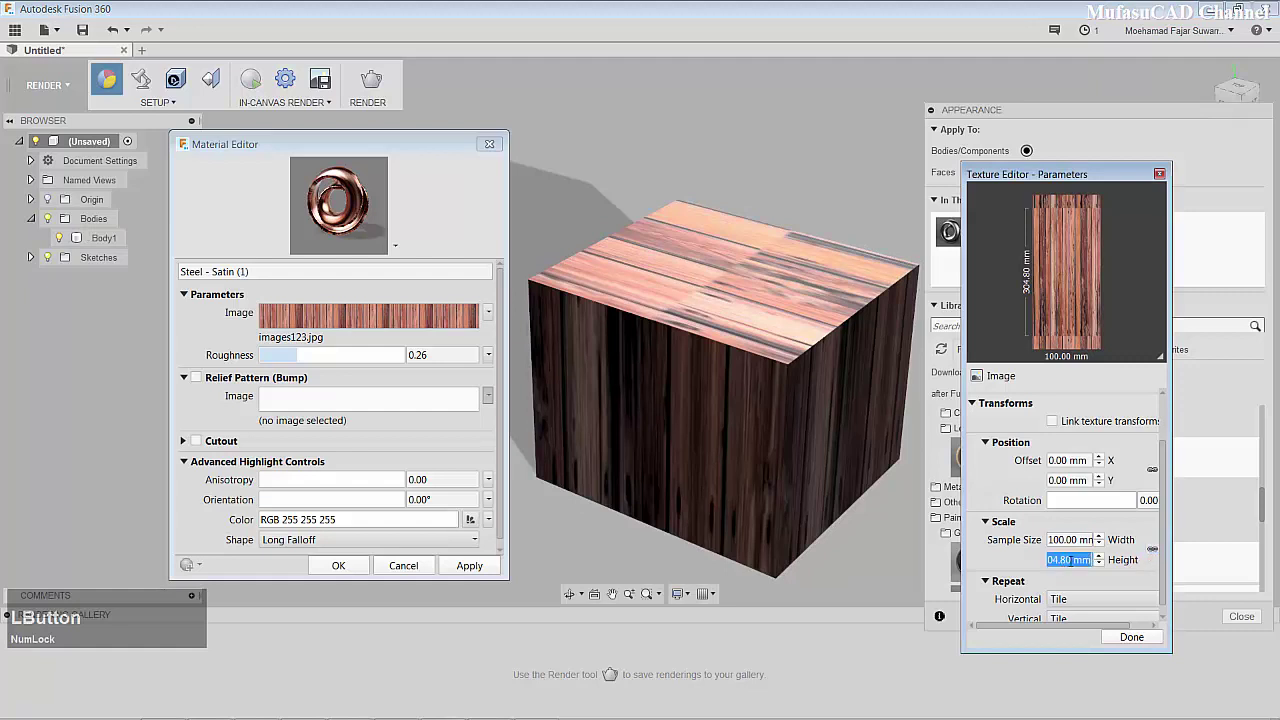
pyautogui.press('1')
pyautogui.write('10')
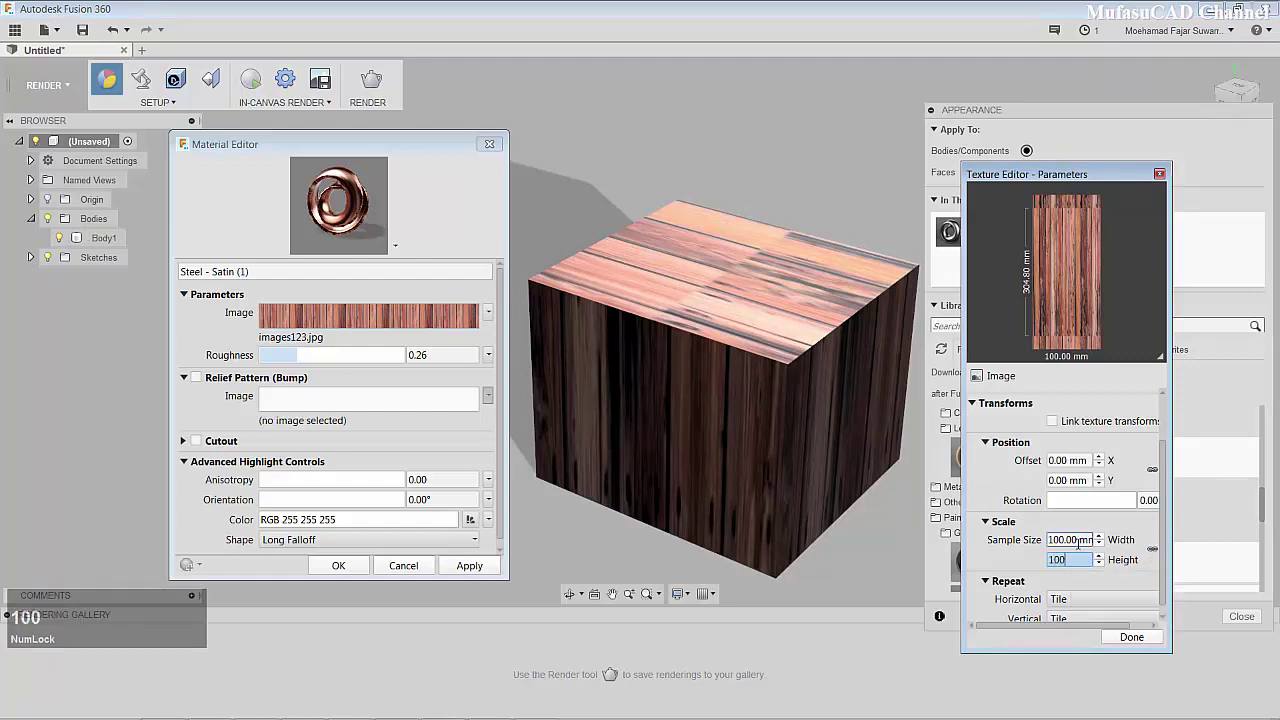
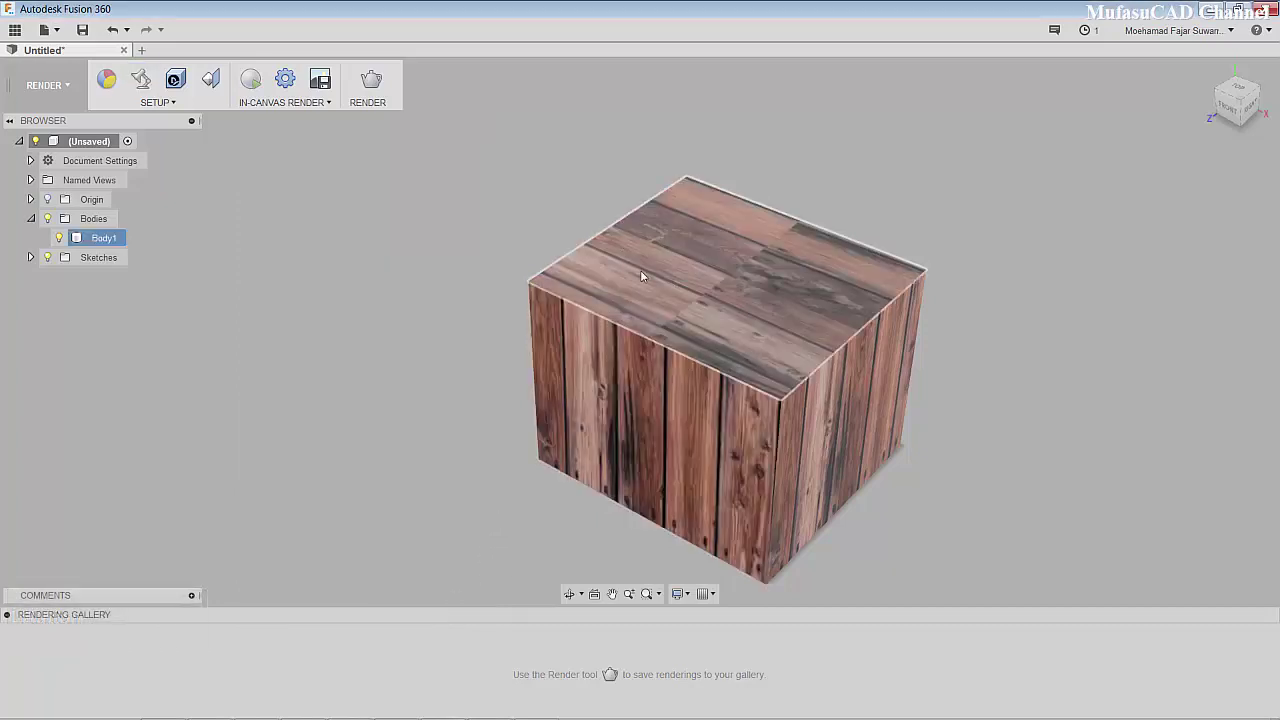
pyautogui.middleClick(726, 291)
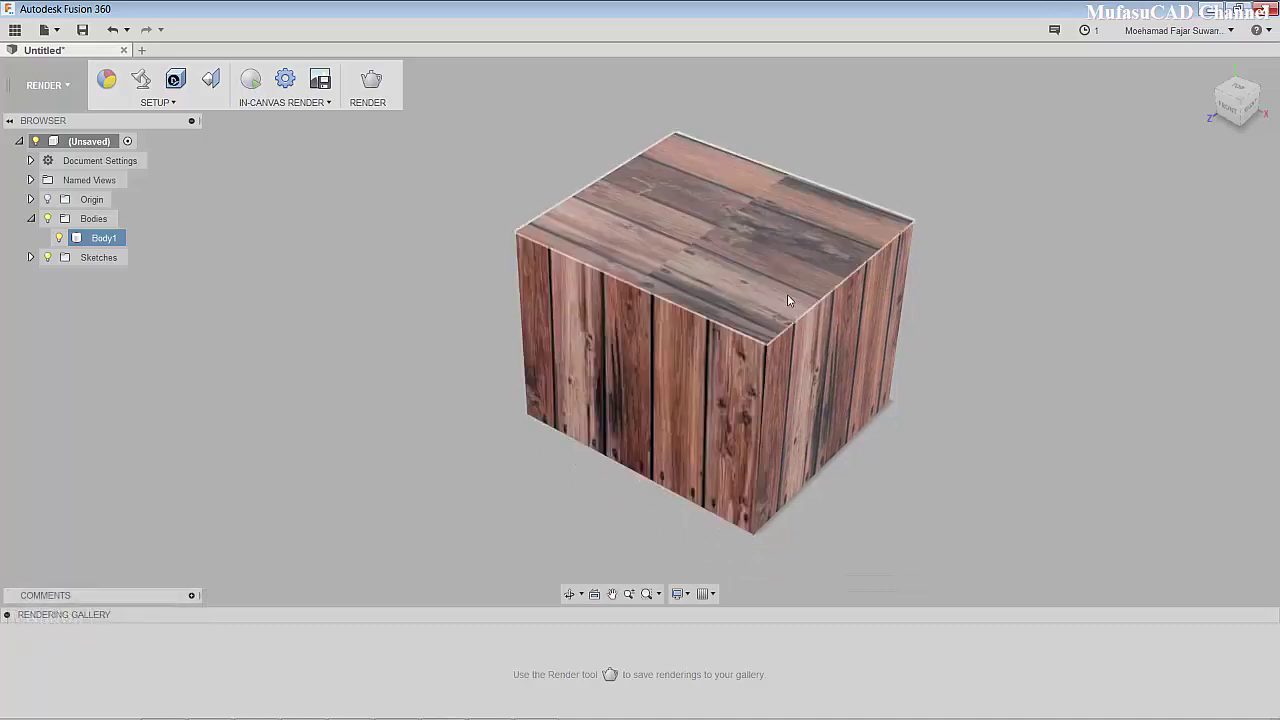
pyautogui.middleClick(754, 289)
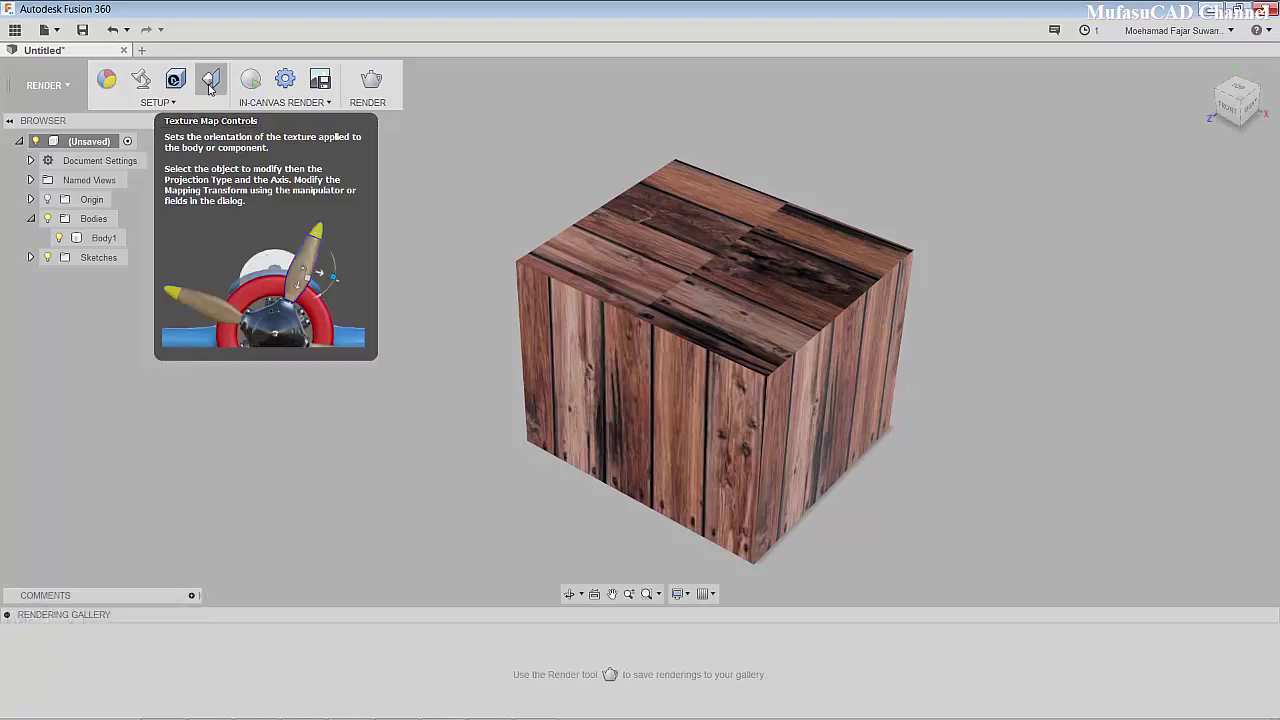
# - Apply Box projection texture mapping to Body1, then head to in-canvas rendering
pyautogui.click(208, 86)
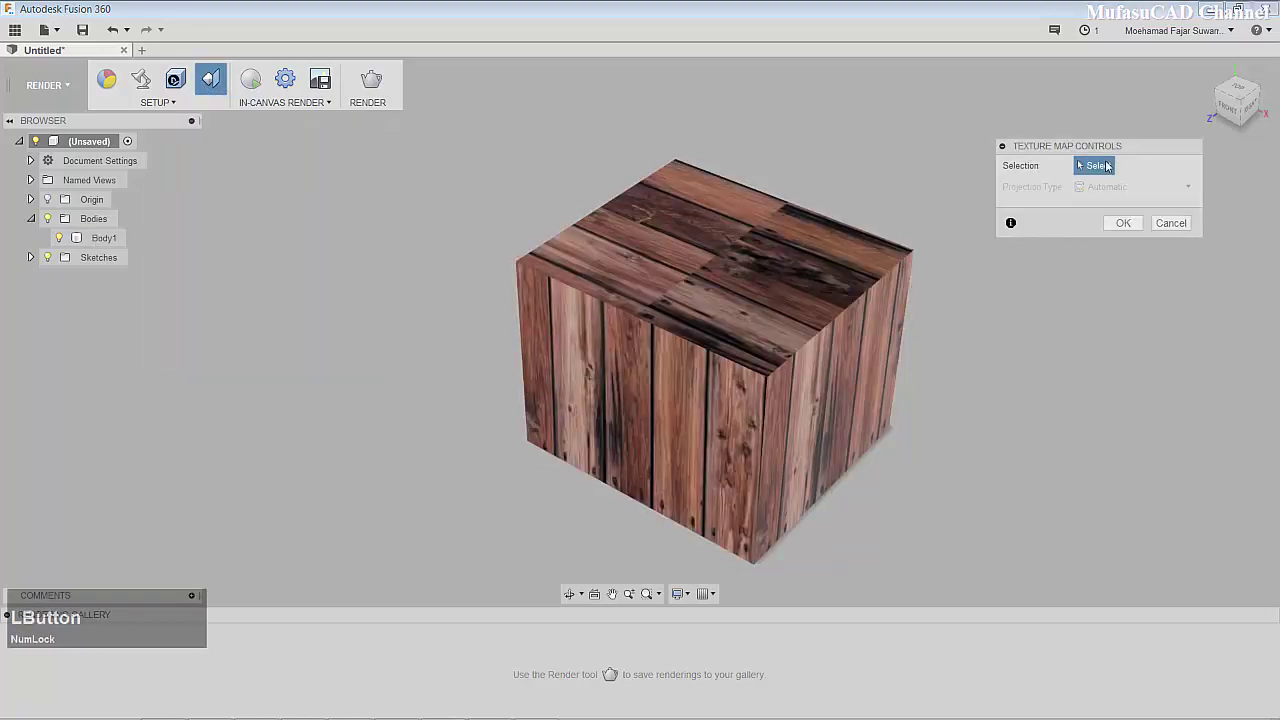
pyautogui.click(737, 306)
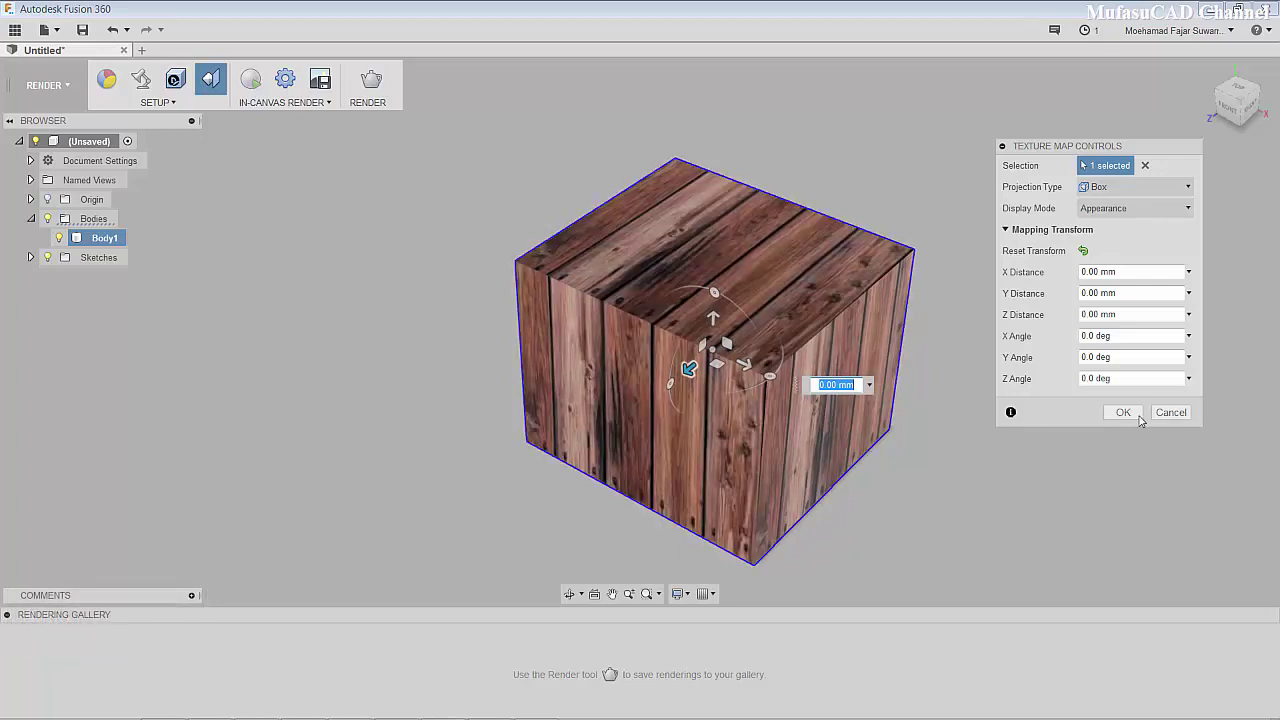
pyautogui.click(1136, 412)
pyautogui.middleClick(940, 402)
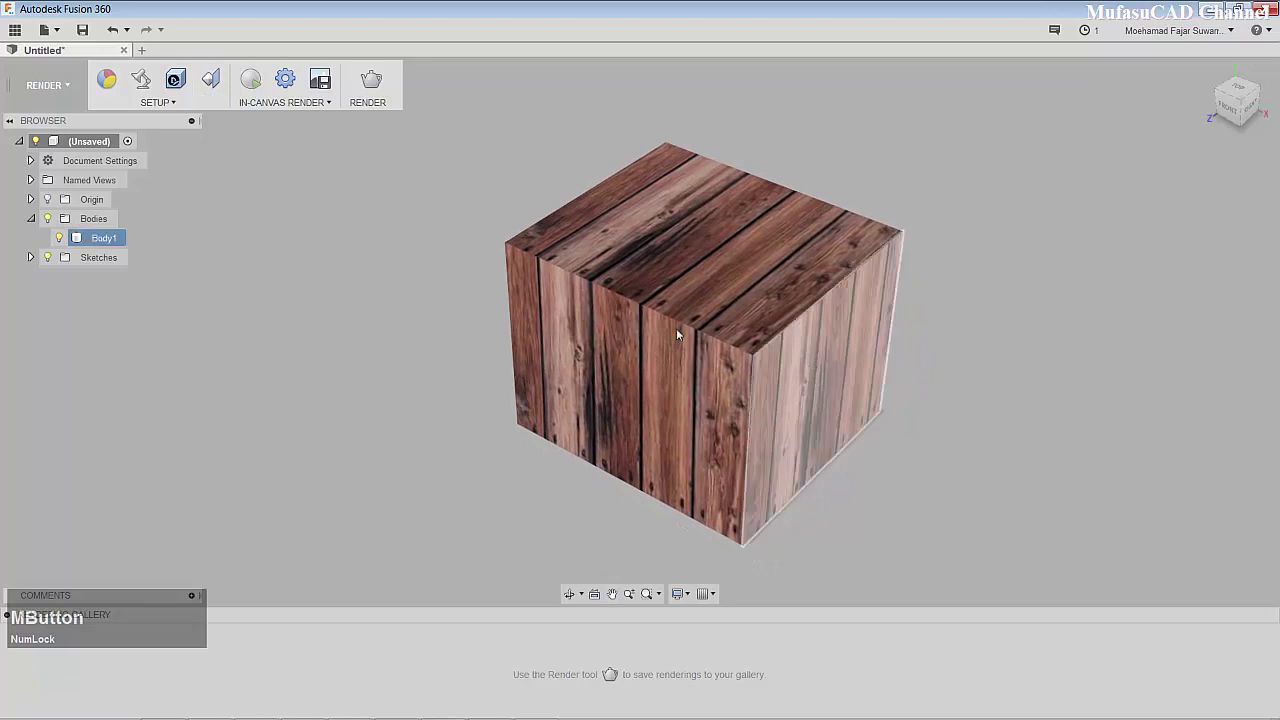
pyautogui.click(325, 104)
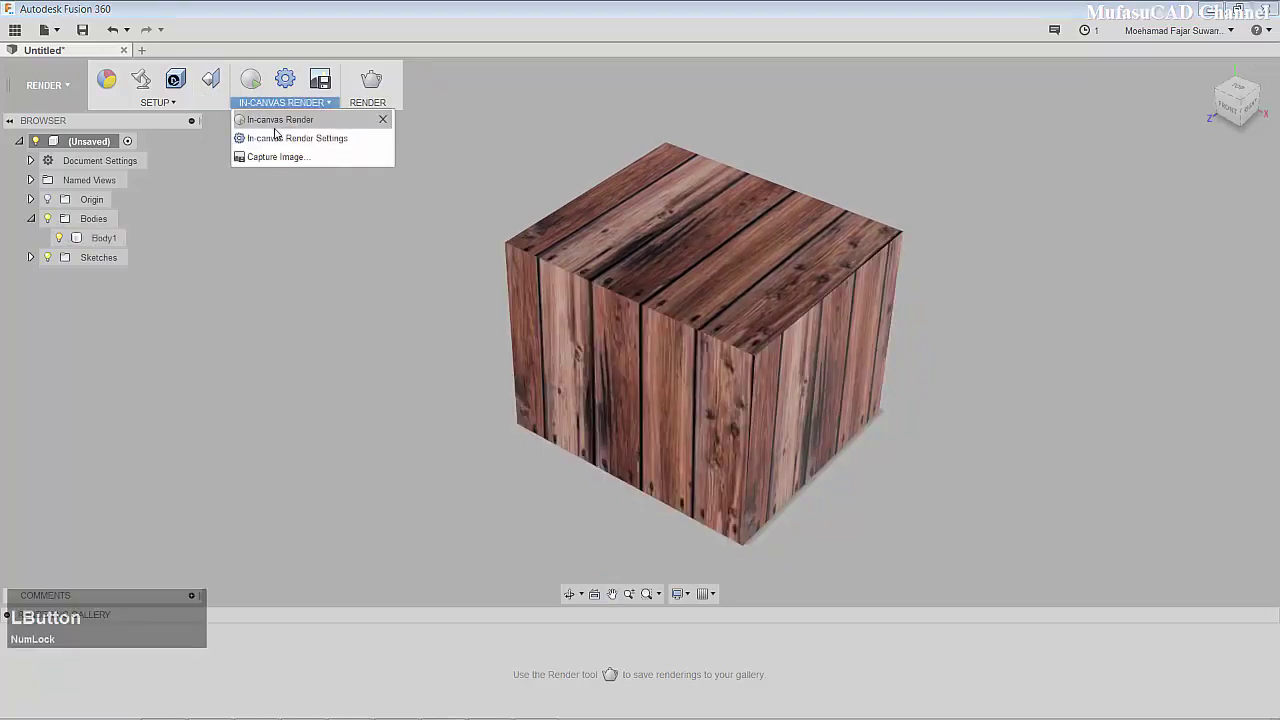